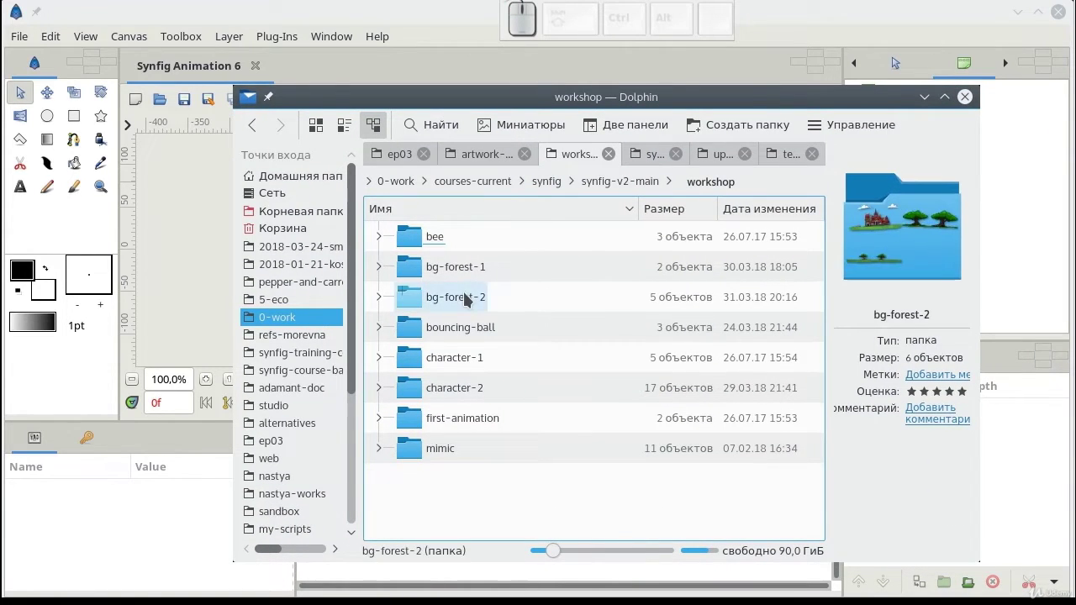
Browse into workshop/bg-forest-2 and preview the bg-1.png tree image, then close the viewer
left_click(467, 295)
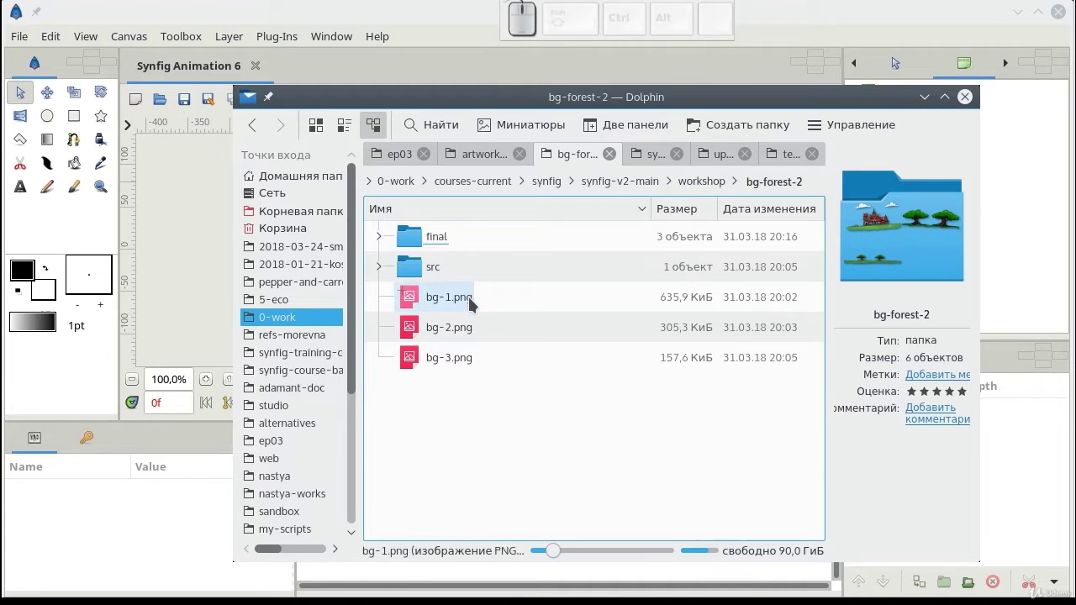
left_click(471, 299)
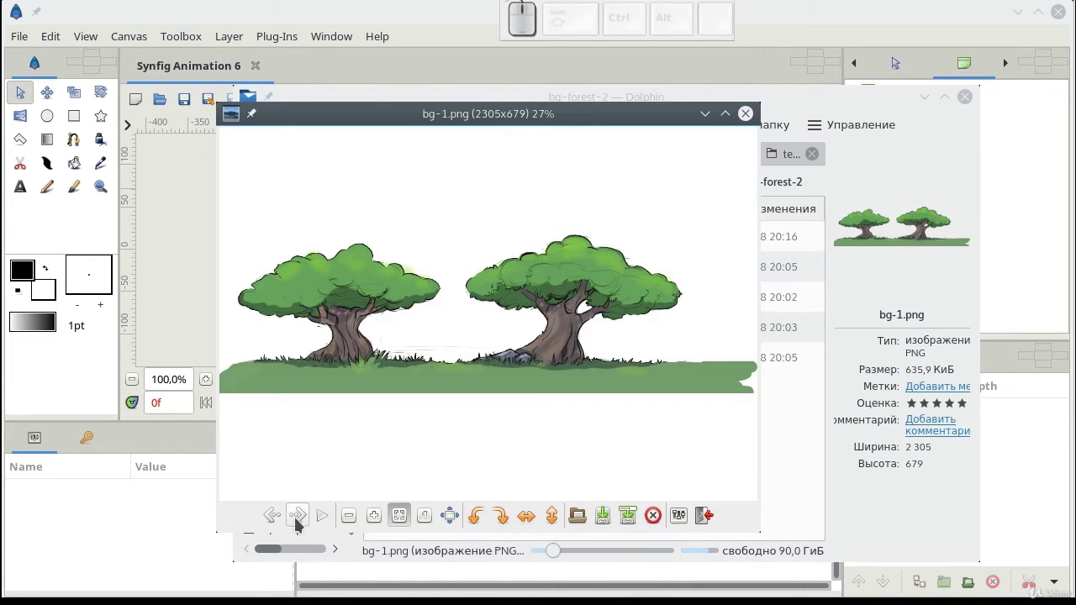
left_click(301, 521)
left_click(301, 521)
left_click(280, 521)
left_click(280, 521)
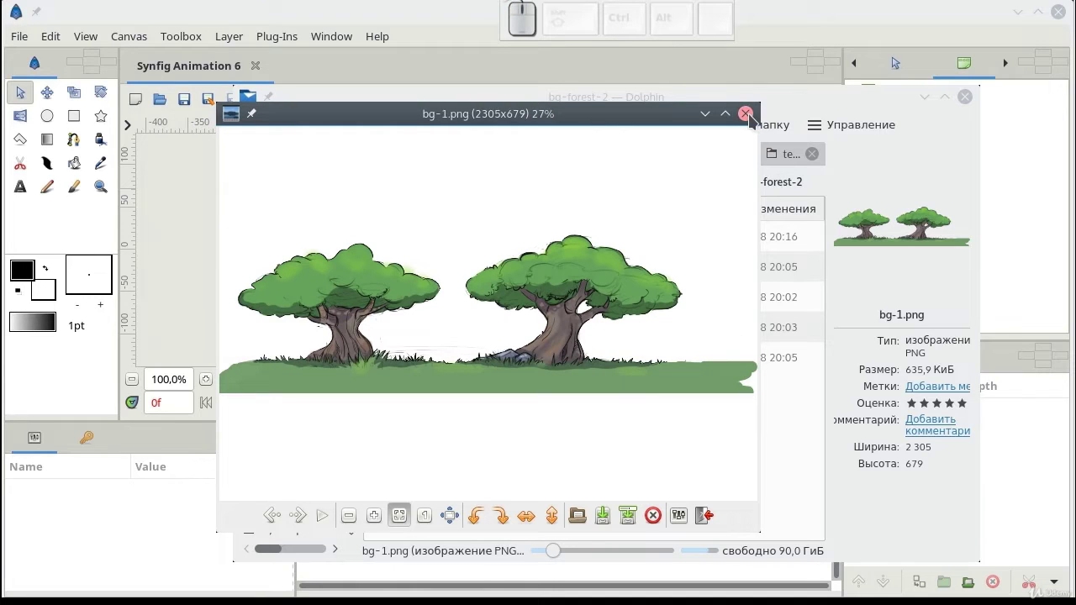
left_click(752, 116)
Drag bg-1.png from Dolphin onto the Synfig canvas to import it
left_click_drag(336, 98, 628, 374)
Scale the imported bg-1.png group down so the tree strip fits the canvas
left_click(654, 340)
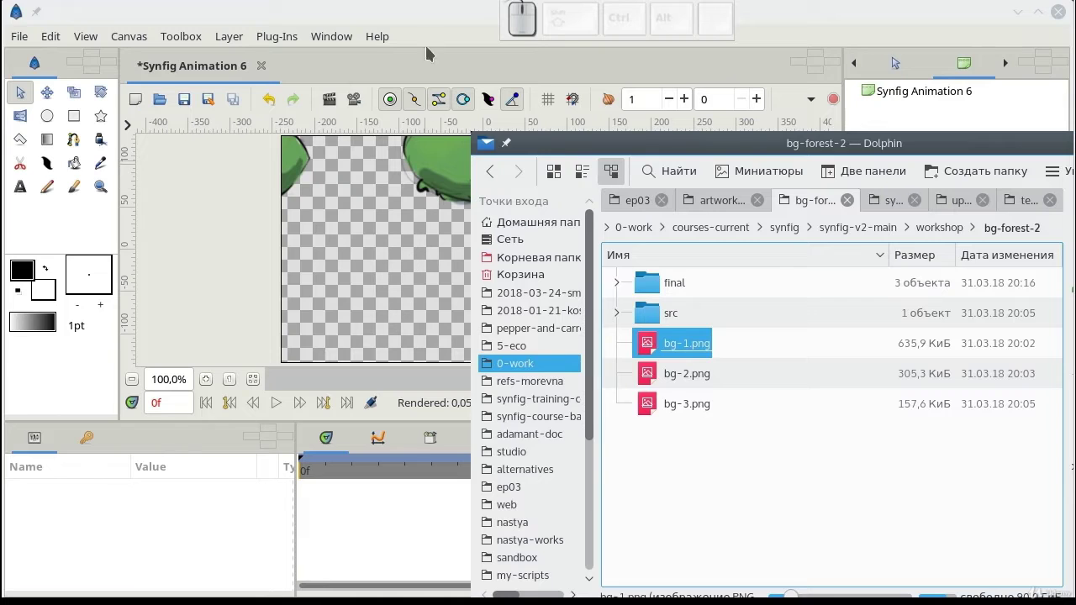
left_click(432, 26)
left_click(896, 413)
left_click(944, 579)
left_click(547, 187)
left_click_drag(547, 189, 513, 217)
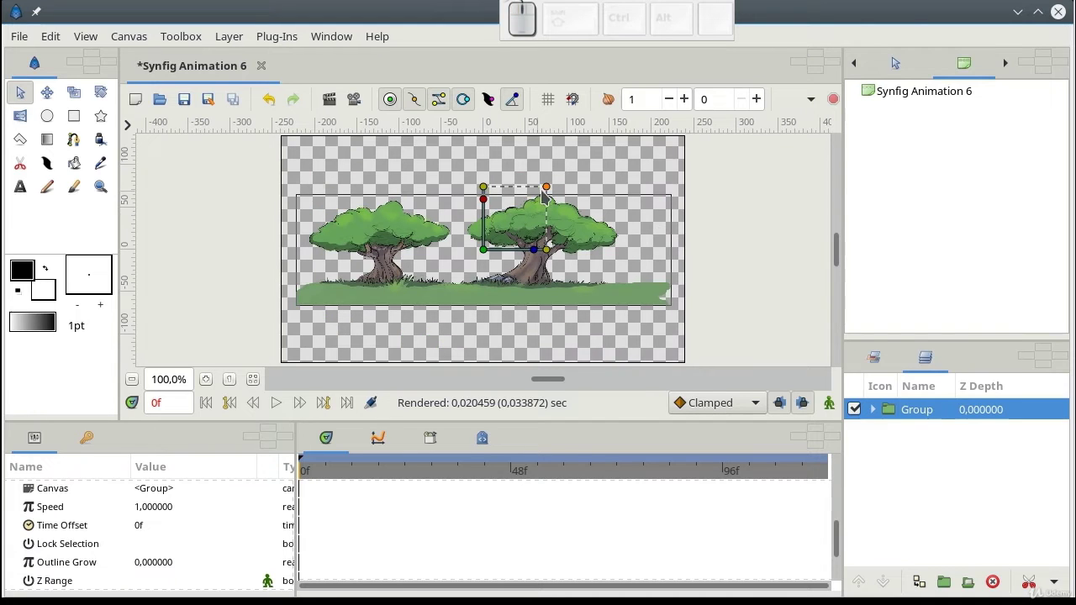
left_click(549, 187)
left_click(484, 251)
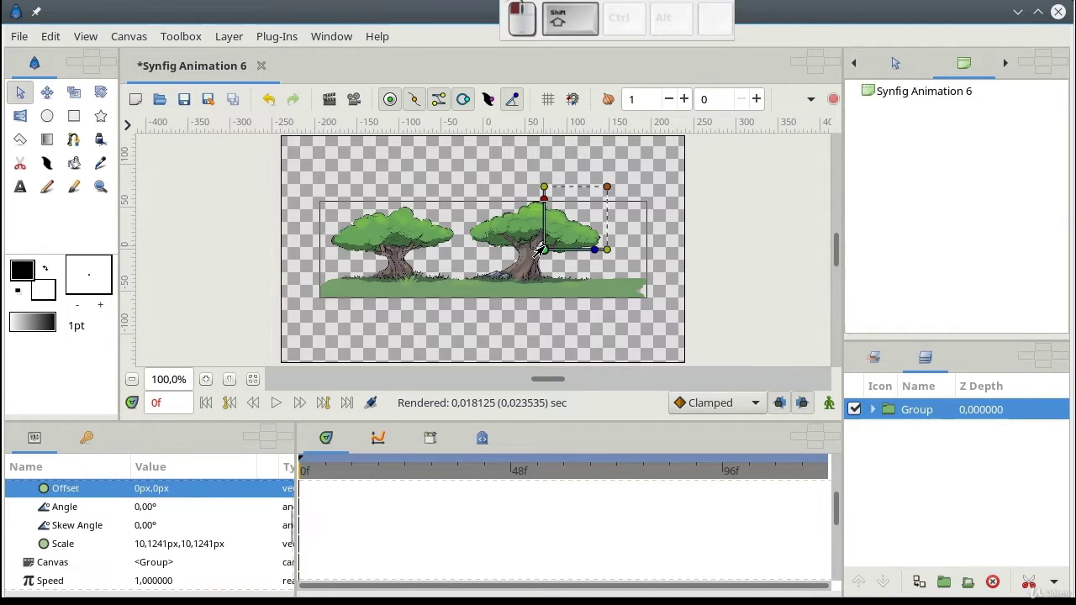
Expand the group, select the bg-1.png layer and duplicate it to extend the tree row
left_click(881, 412)
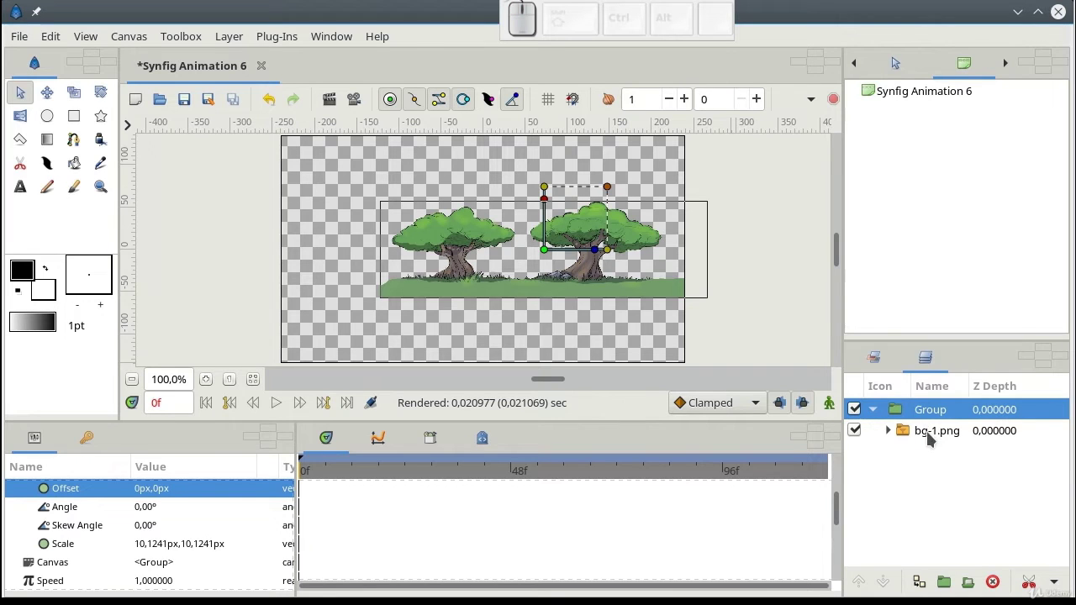
left_click(930, 434)
left_click(923, 582)
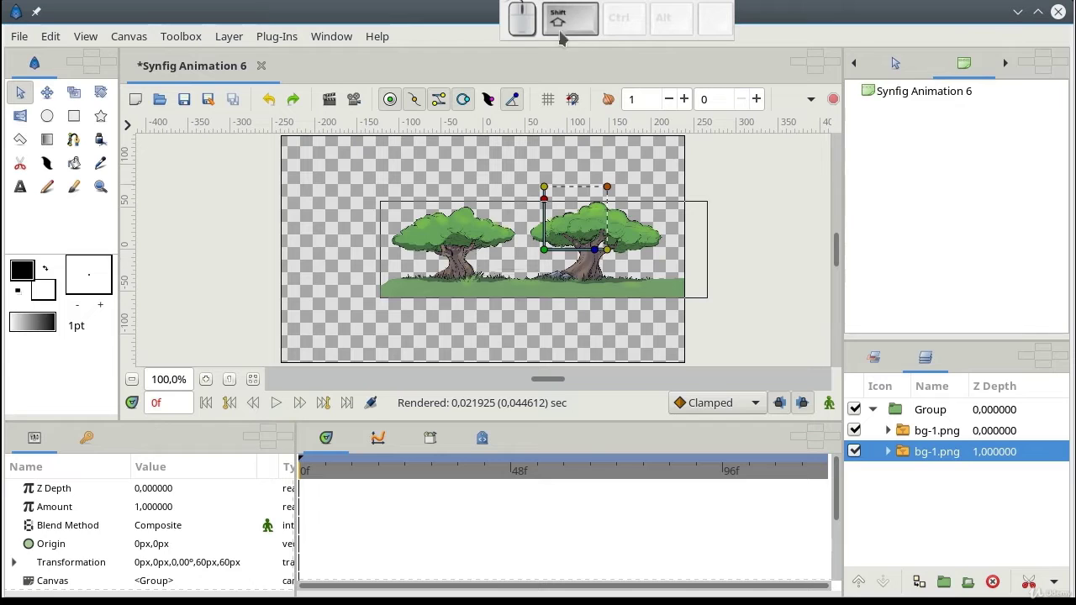
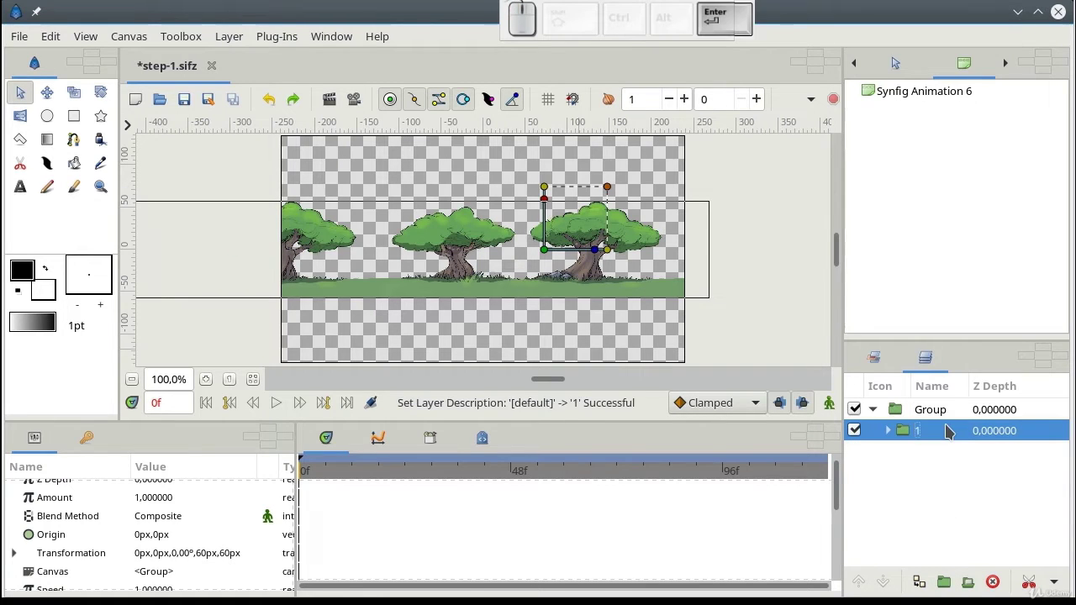
Import bg-2.png and move it into the background Group, scaled as a smaller tree row
left_click(543, 194)
left_click(705, 380)
left_click(544, 194)
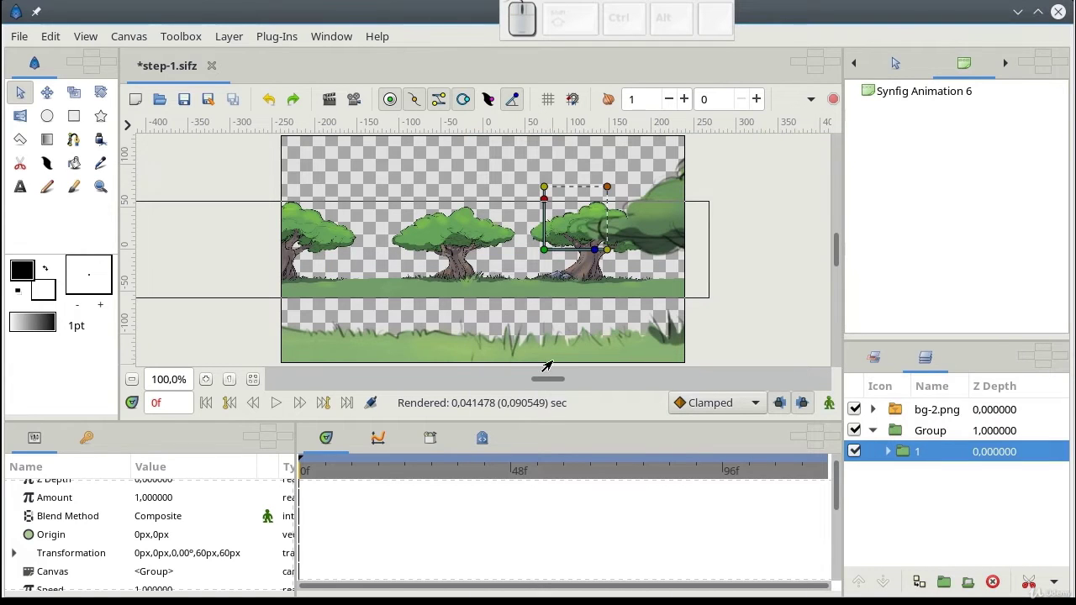
left_click(907, 413)
left_click(902, 436)
scroll("up", 3)
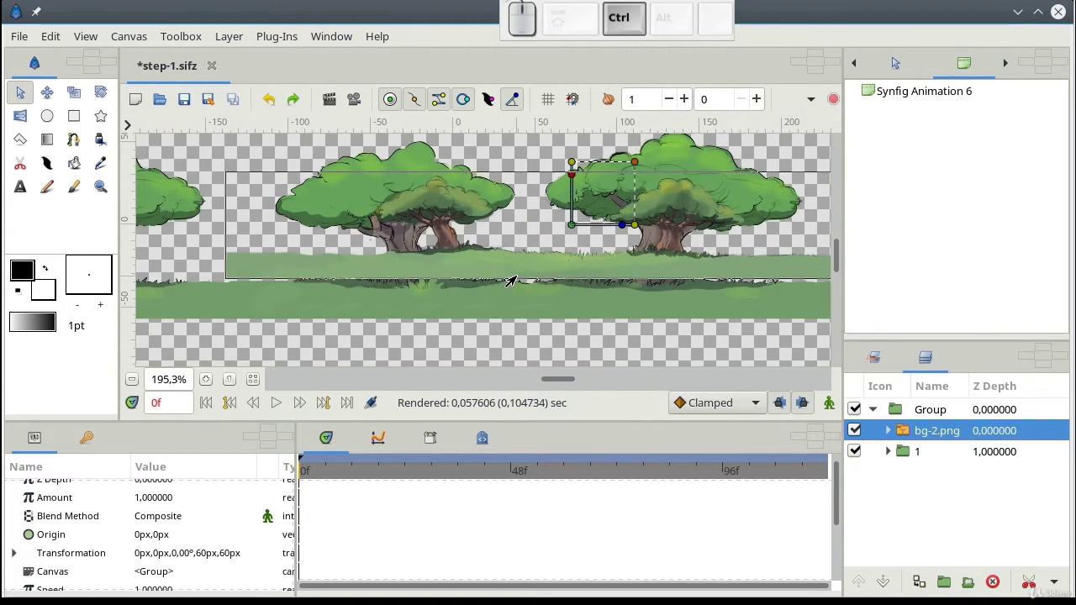
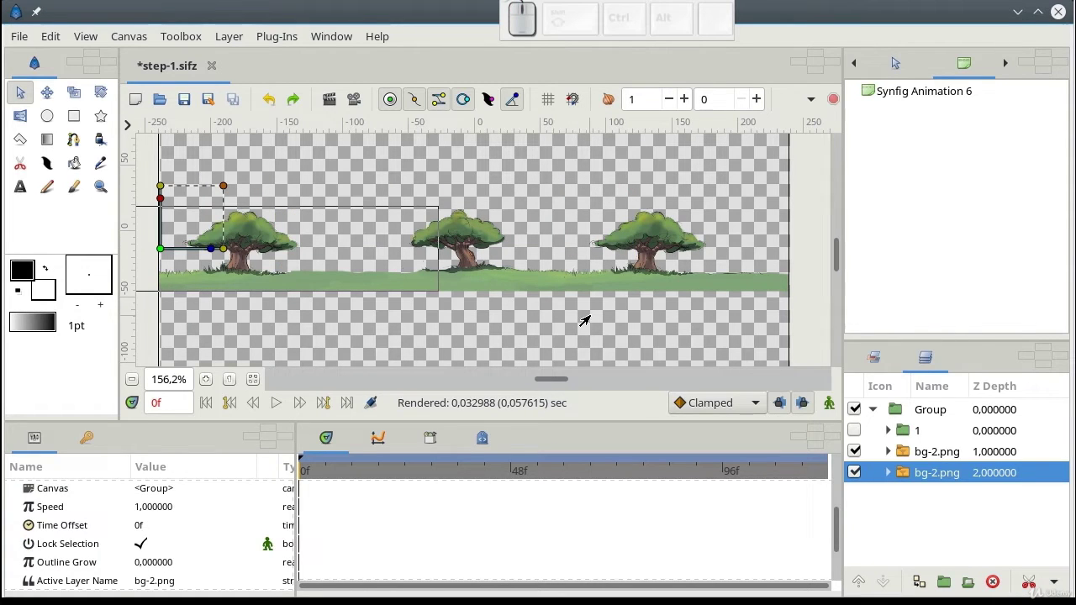
Group the two bg-2.png copies into a layer named '2' beneath group 1
left_click(910, 456)
left_click(914, 479)
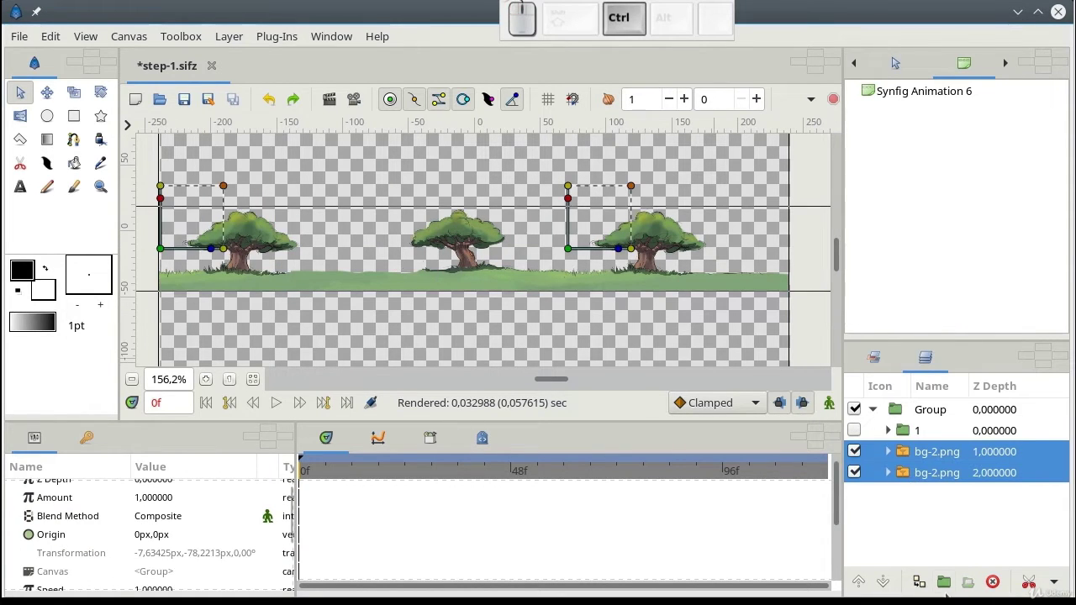
left_click(952, 584)
left_click(570, 168)
key("2")
key("Return")
left_click(853, 431)
left_click(853, 457)
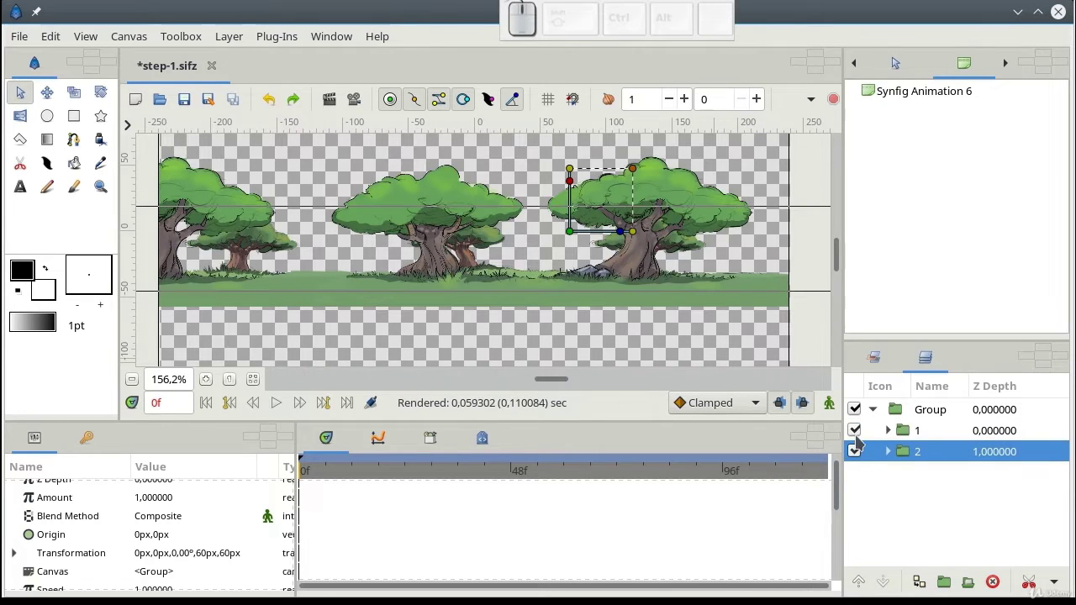
Import the castle image bg-3.png and lower it below tree groups 1 and 2
double_click(859, 432)
left_click(571, 180)
left_click(675, 406)
left_click(406, 341)
left_click(898, 408)
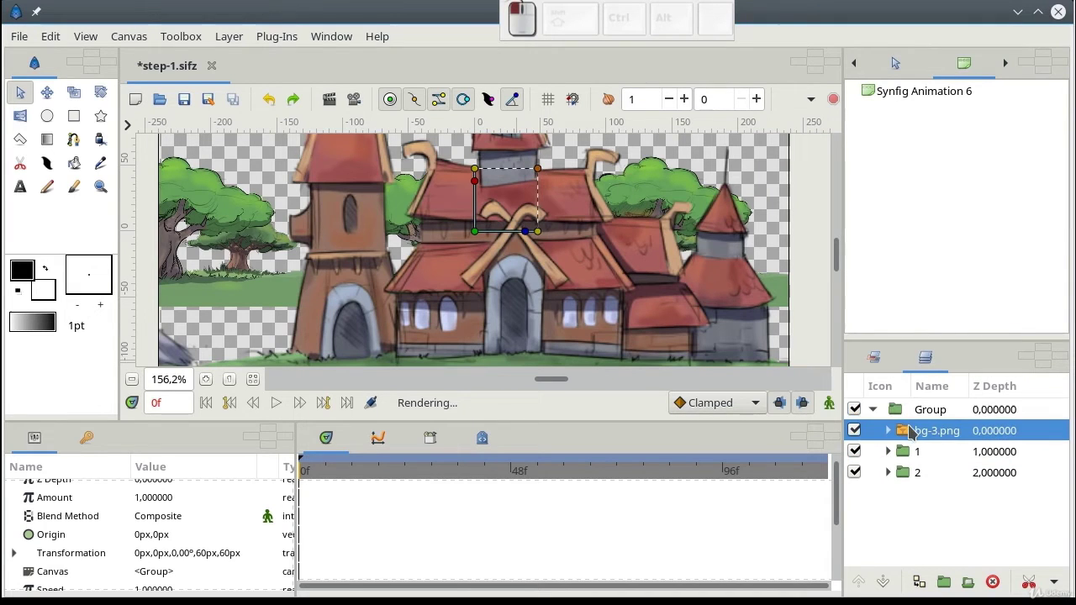
left_click(571, 180)
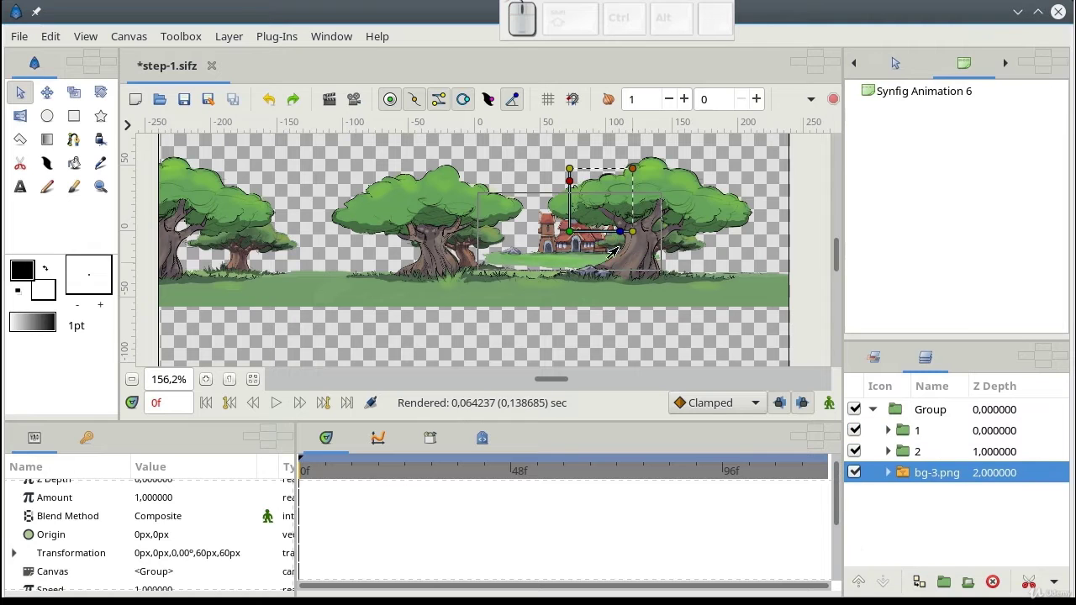
Shrink the castle and reposition it among the trees with the Transform tool
left_click(562, 237)
left_click(525, 253)
left_click_drag(526, 251, 504, 250)
left_click(504, 250)
left_click(500, 249)
left_click(500, 253)
scroll("up", 3)
left_click_drag(430, 288, 444, 262)
Rename the castle layer to '3'
left_click(933, 473)
key("3")
key("Return")
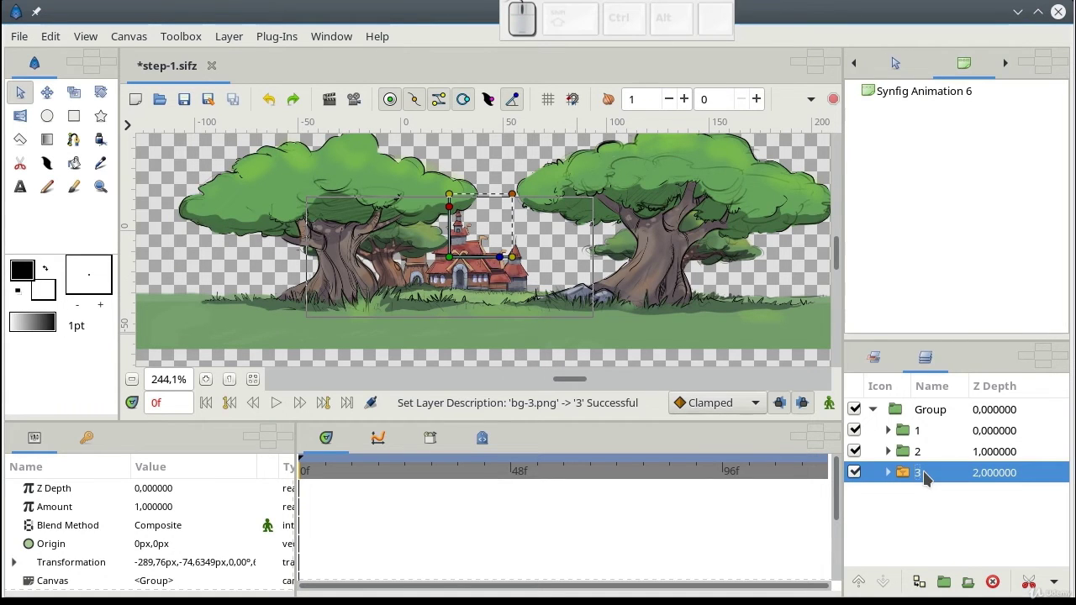
scroll("down", 3)
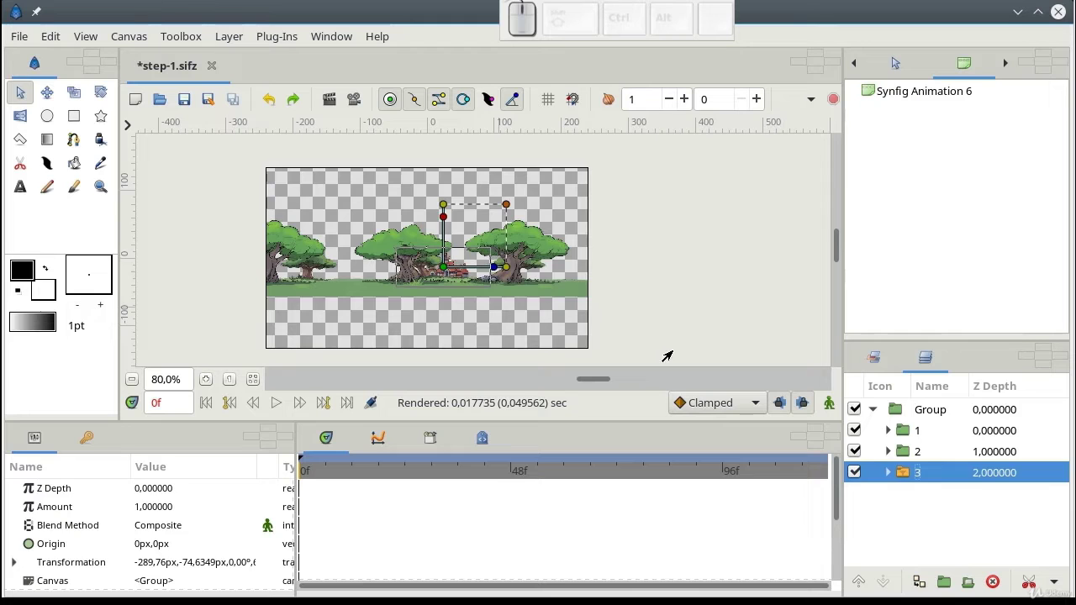
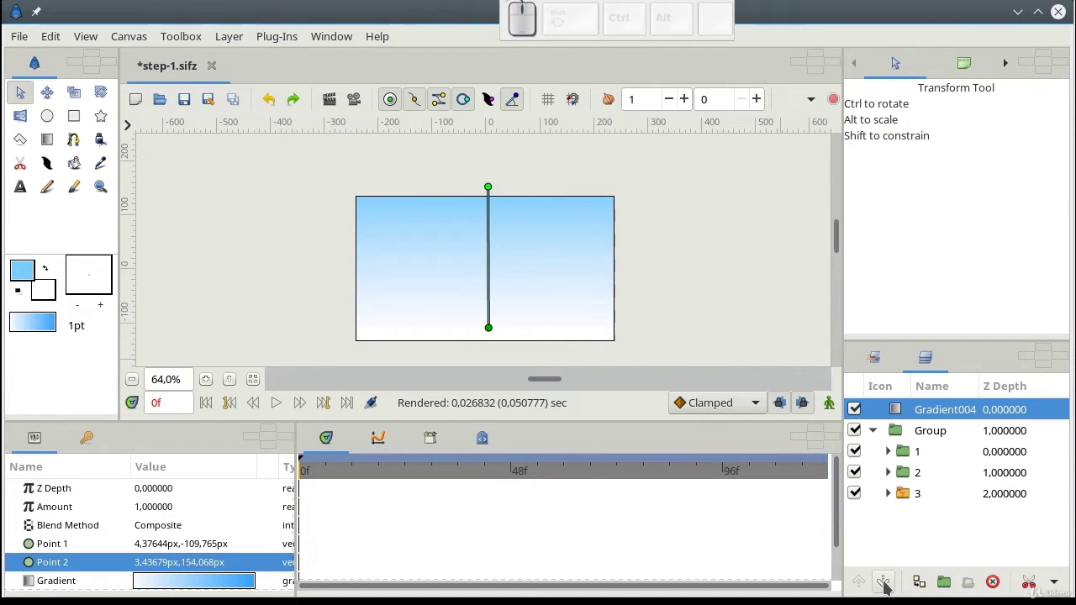
Lower the light-blue-to-white sky gradient layer beneath the forest Group
left_click(887, 583)
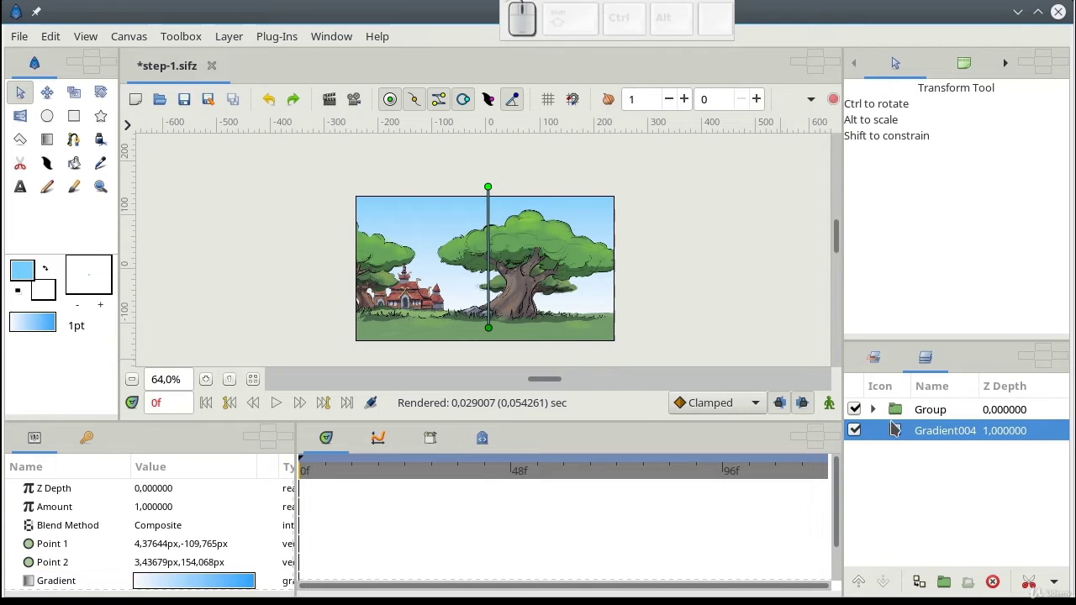
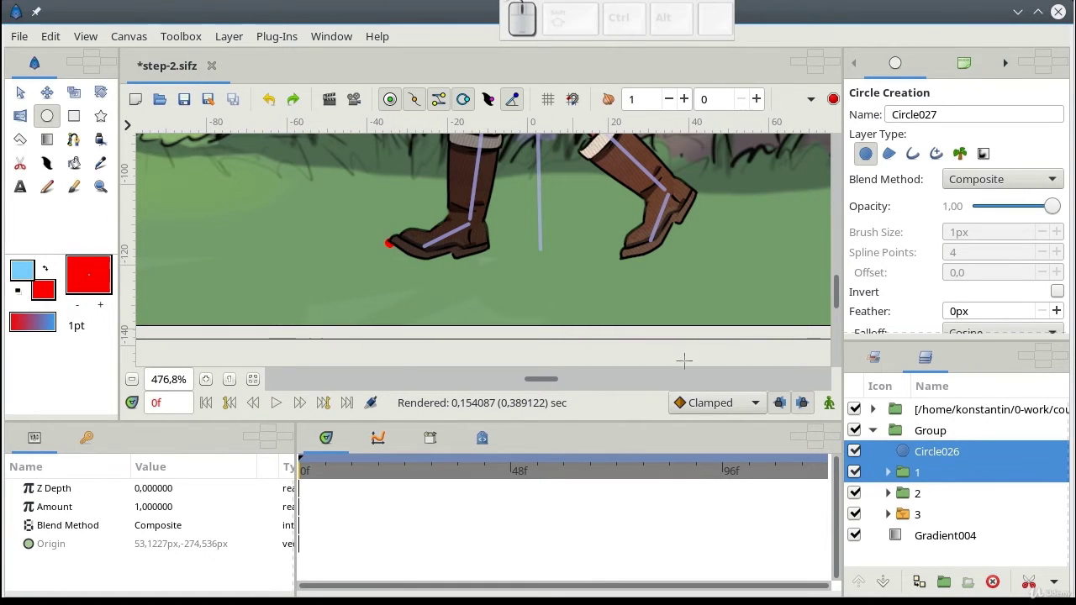
With the Transform tool, select the Group layer and turn on Animate Editing Mode
left_click(905, 455)
left_click(905, 434)
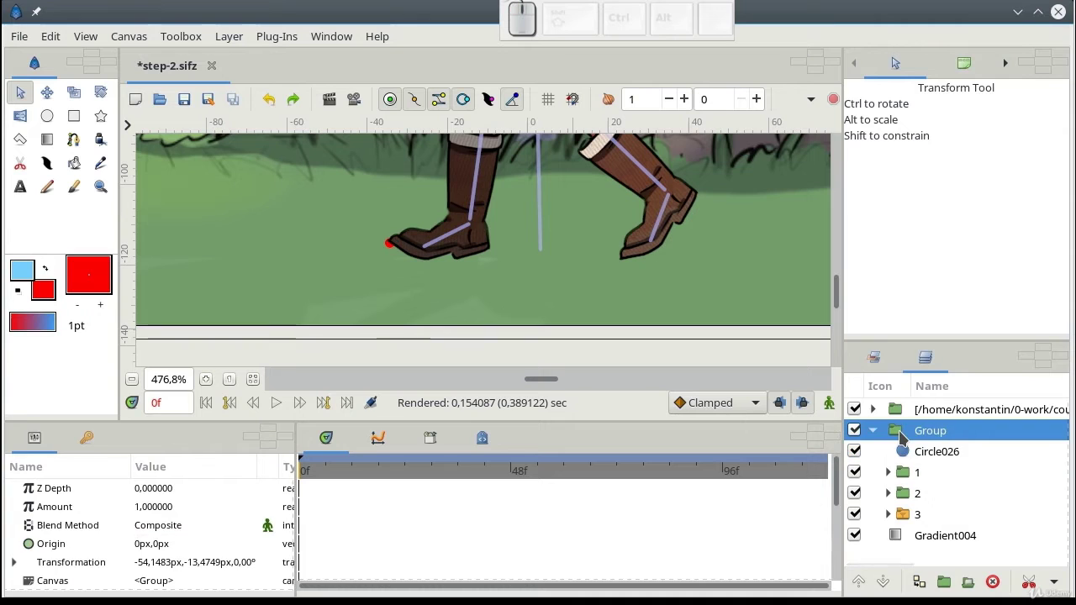
left_click(830, 405)
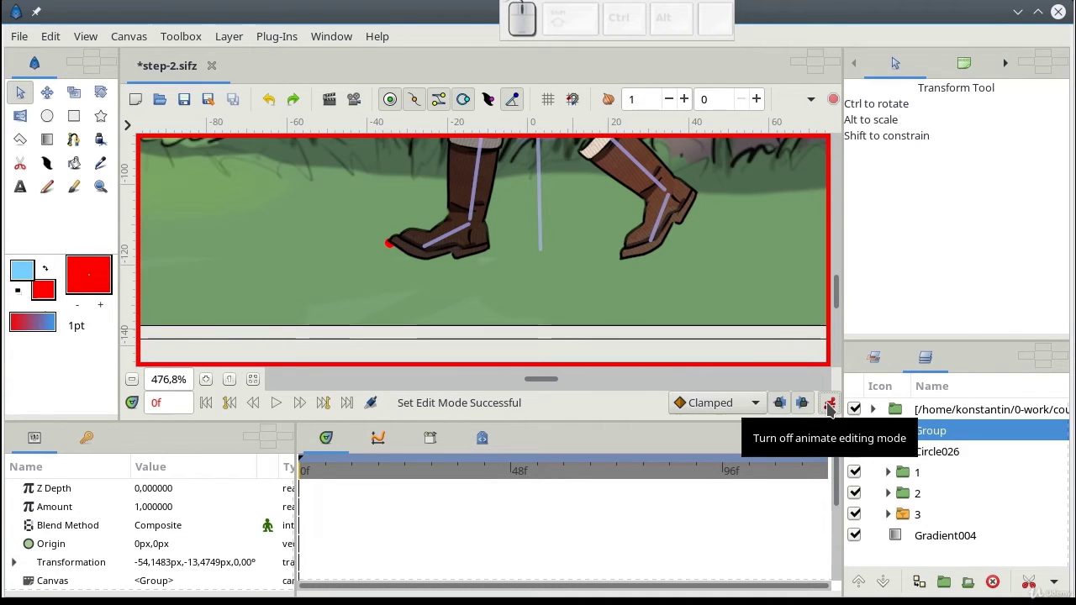
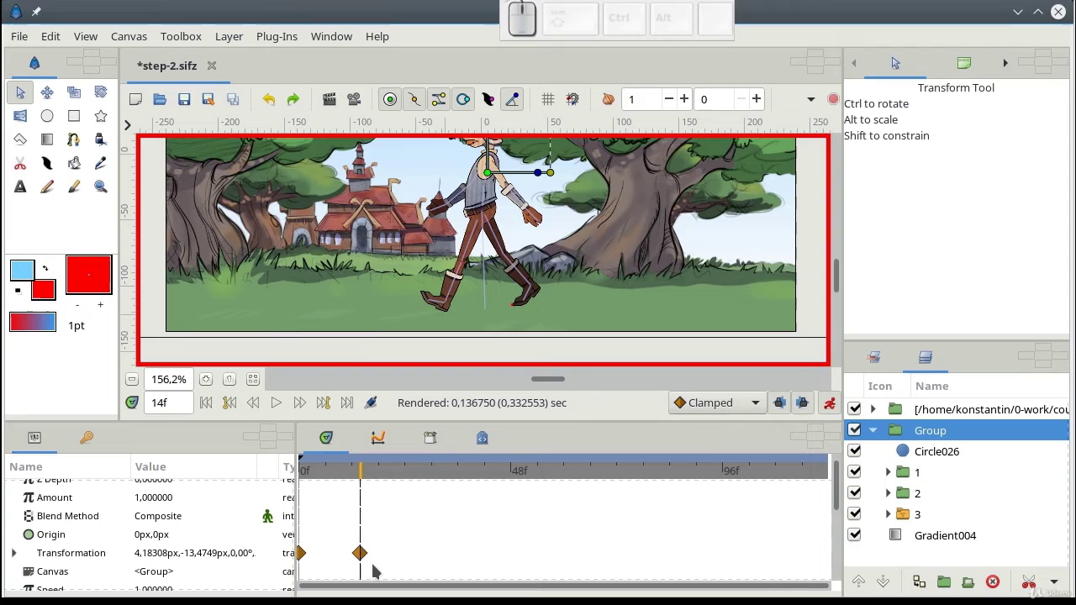
Make the frame-14 waypoint Linear and add a keyframe at frame 120
right_click(363, 554)
left_click(515, 516)
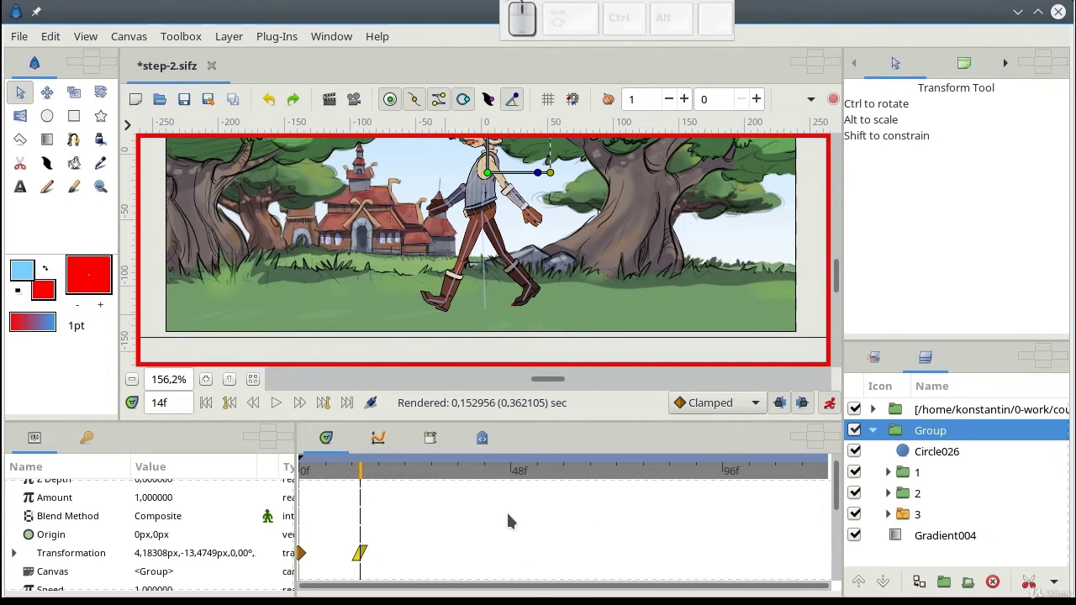
left_click(359, 408)
right_click(790, 459)
left_click(802, 469)
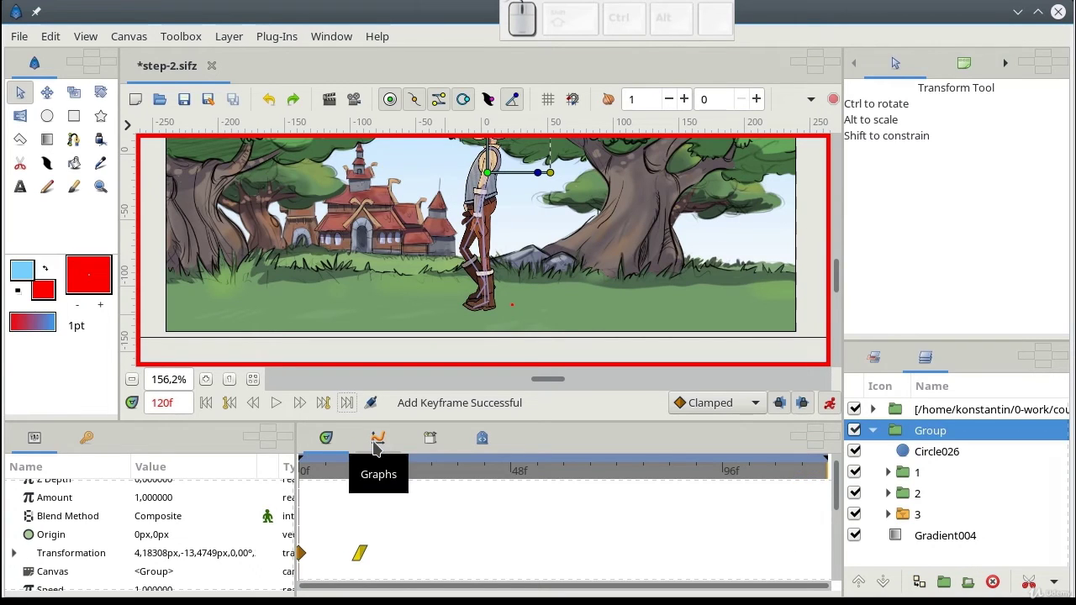
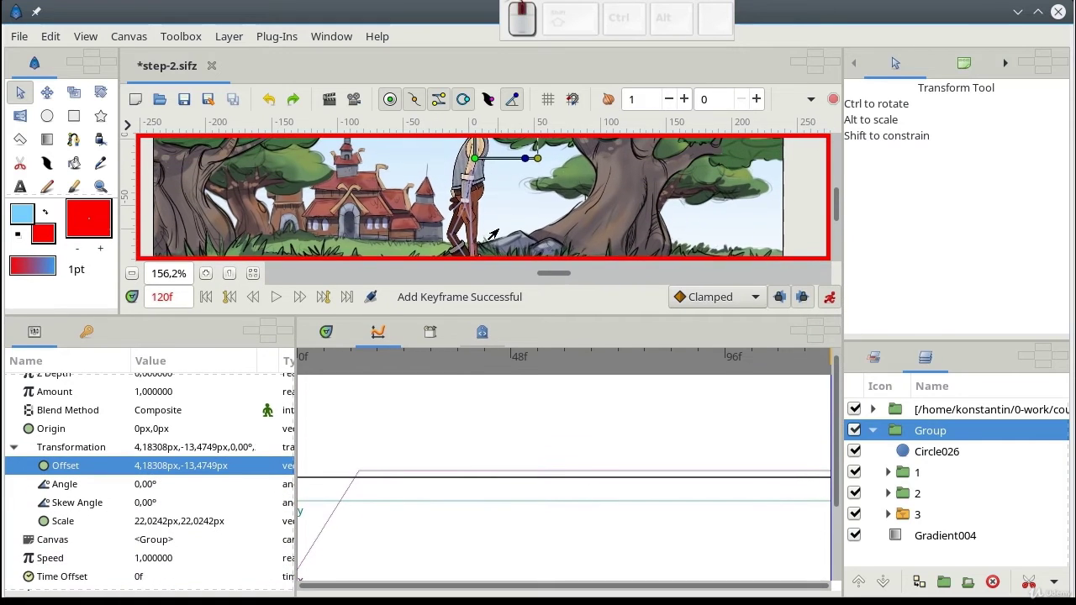
Shift the group's Offset at frame 120 to about 226.9px in the Graphs panel
scroll("down", 3)
left_click(780, 290)
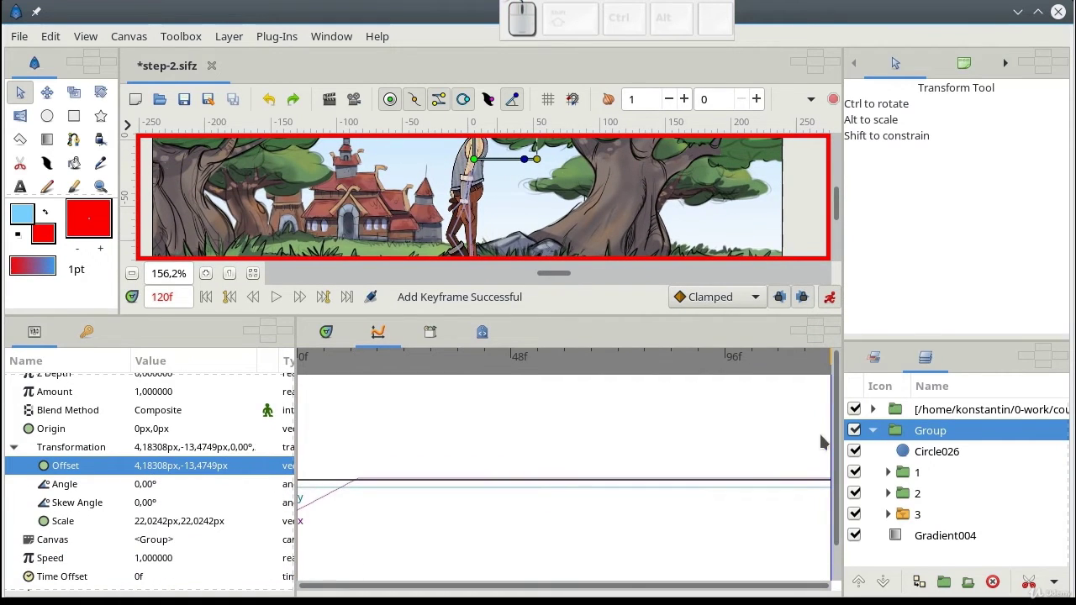
left_click(780, 289)
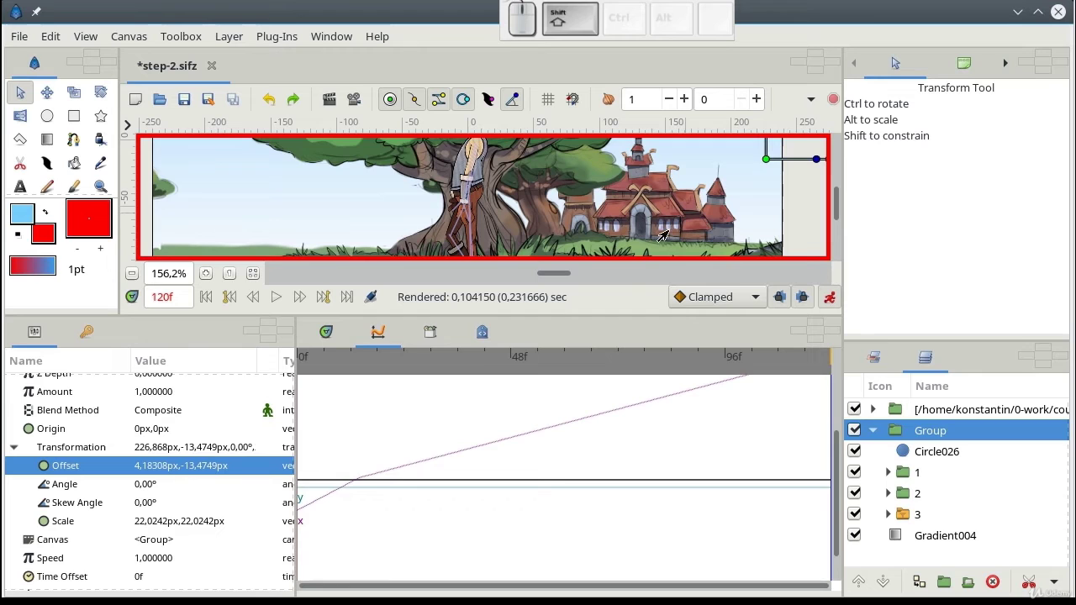
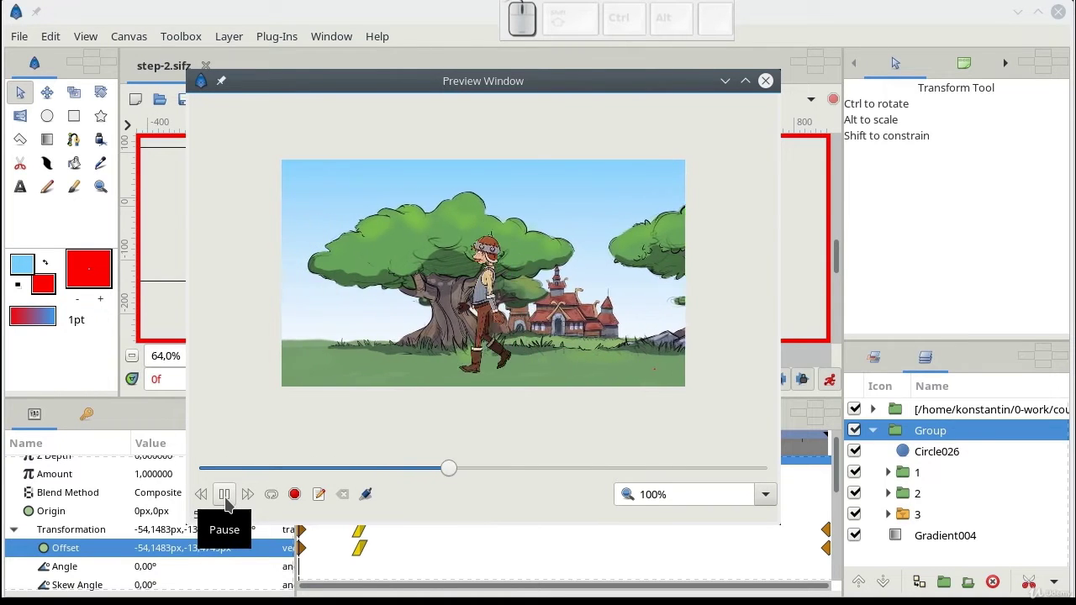
Pause and close the preview, then hide the red Circle026 marker dot
left_click(773, 88)
left_click(860, 453)
left_click(897, 433)
Remove the group's middle waypoint so only the start and end positions remain
right_click(367, 538)
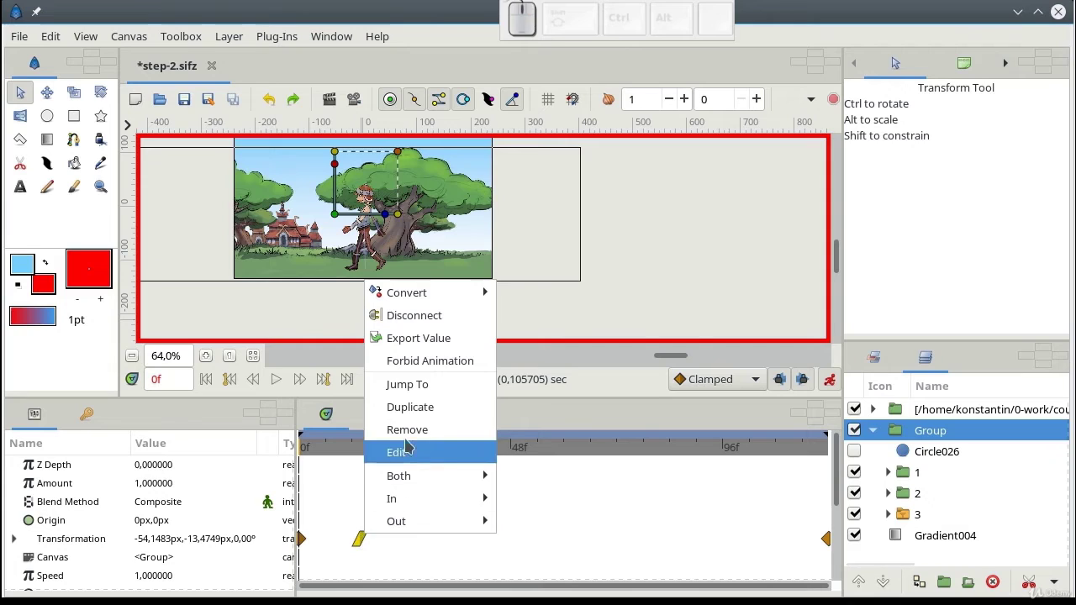
left_click(412, 431)
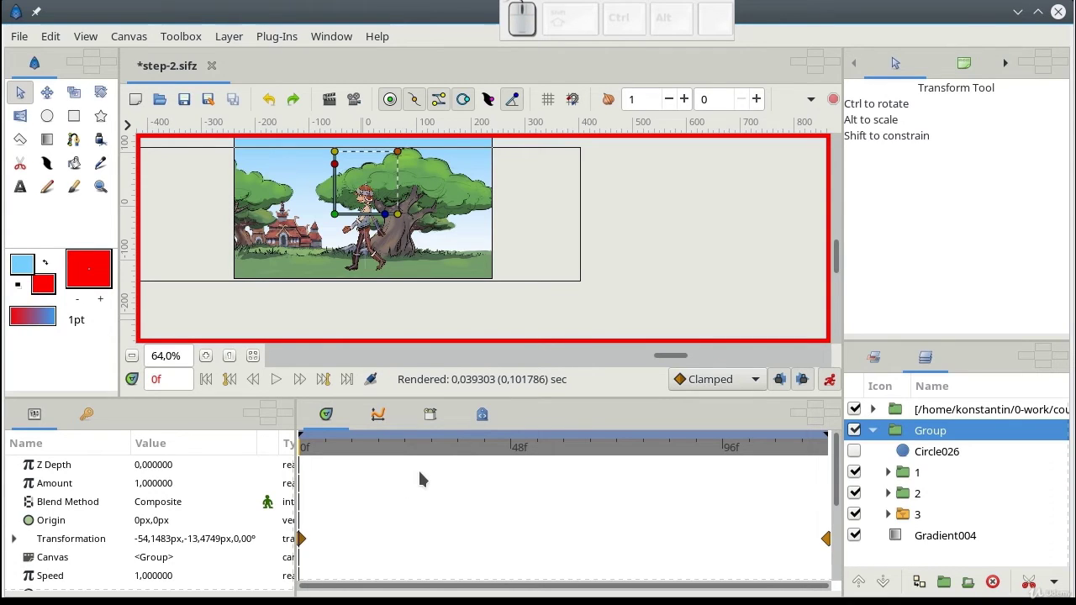
left_click_drag(363, 242, 394, 259)
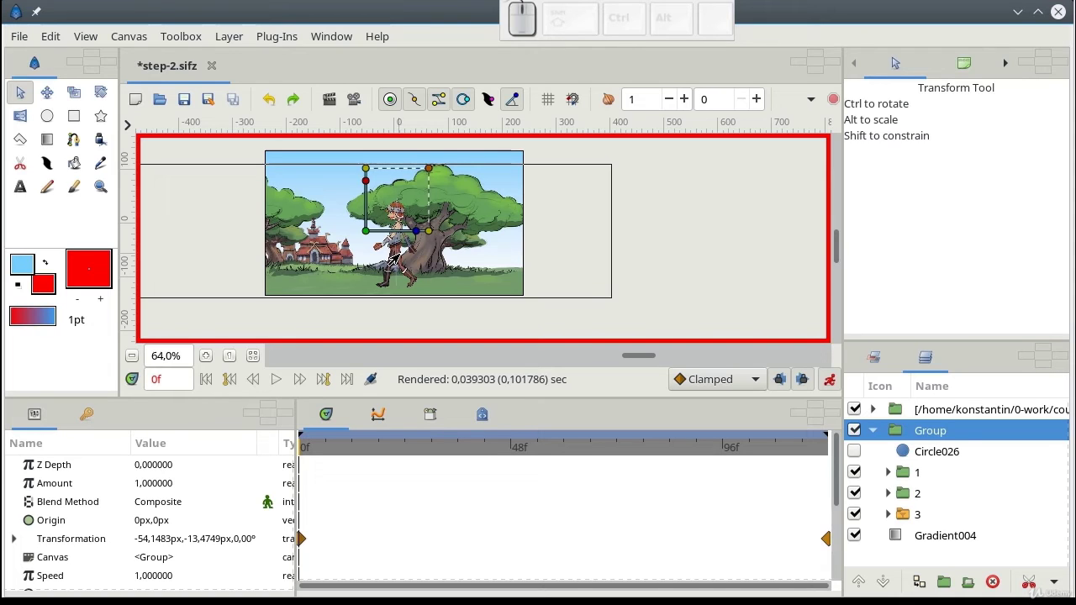
Add a Translate layer above layer 2 and shift its origin at frame 120 for parallax
left_click(911, 492)
right_click(911, 493)
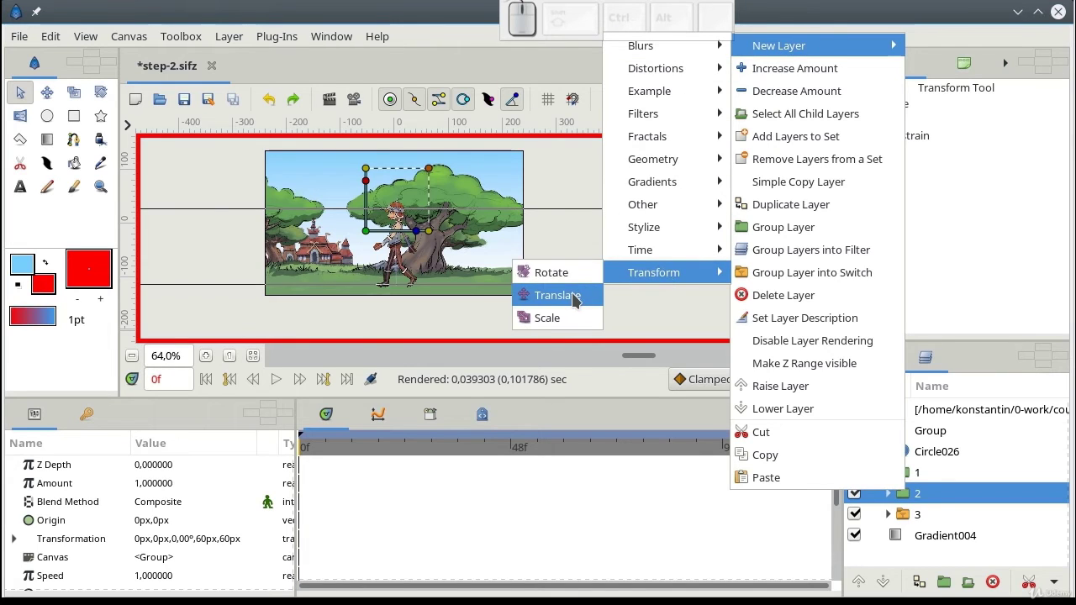
left_click(576, 295)
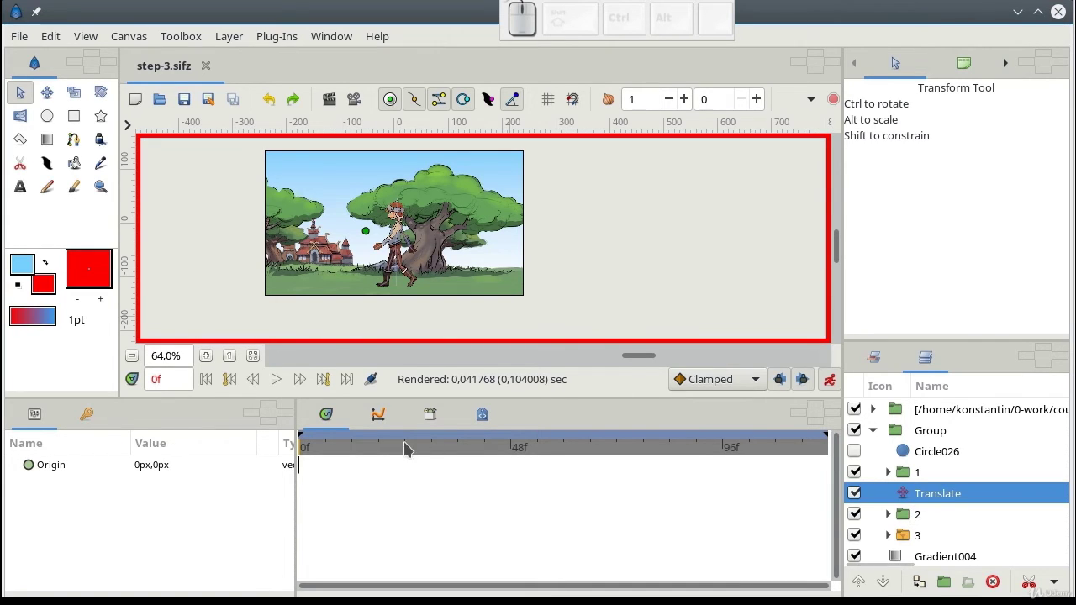
left_click_drag(363, 449, 834, 453)
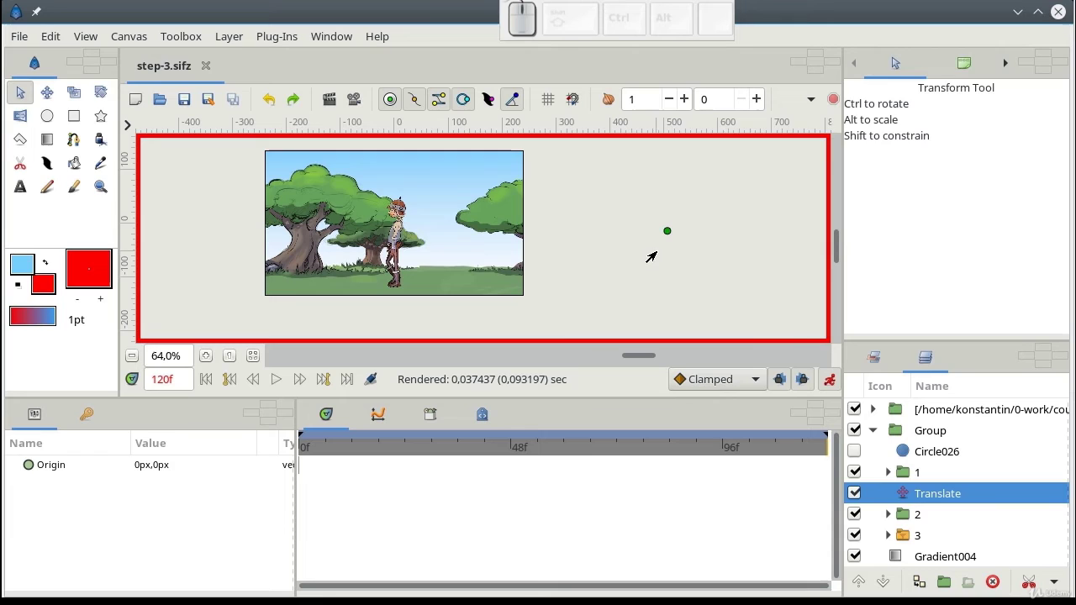
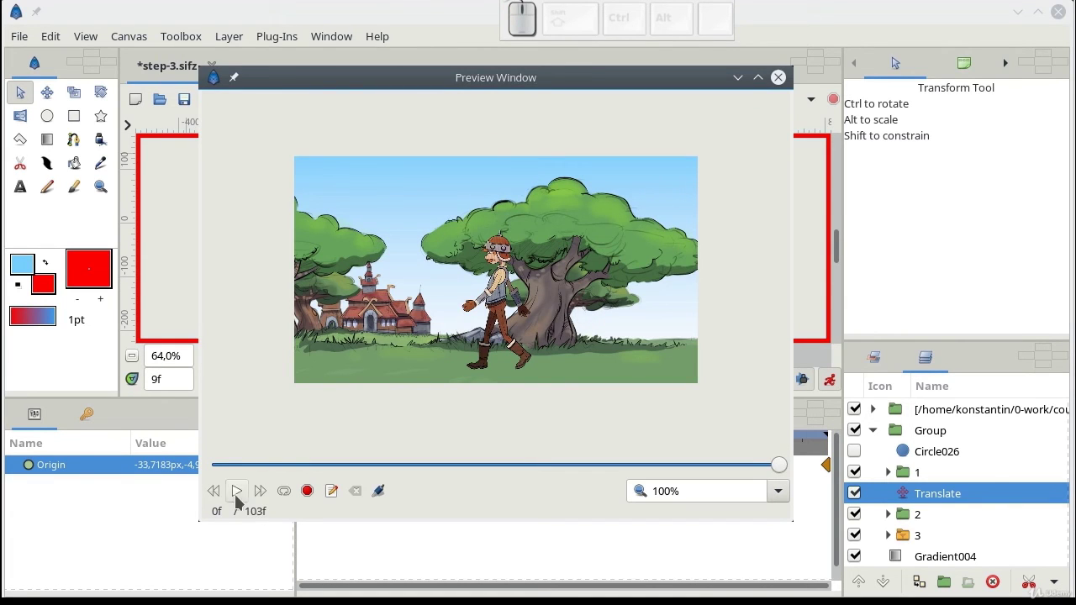
Play and close the parallax preview, then select layer 3 for a second Translate layer
left_click(239, 498)
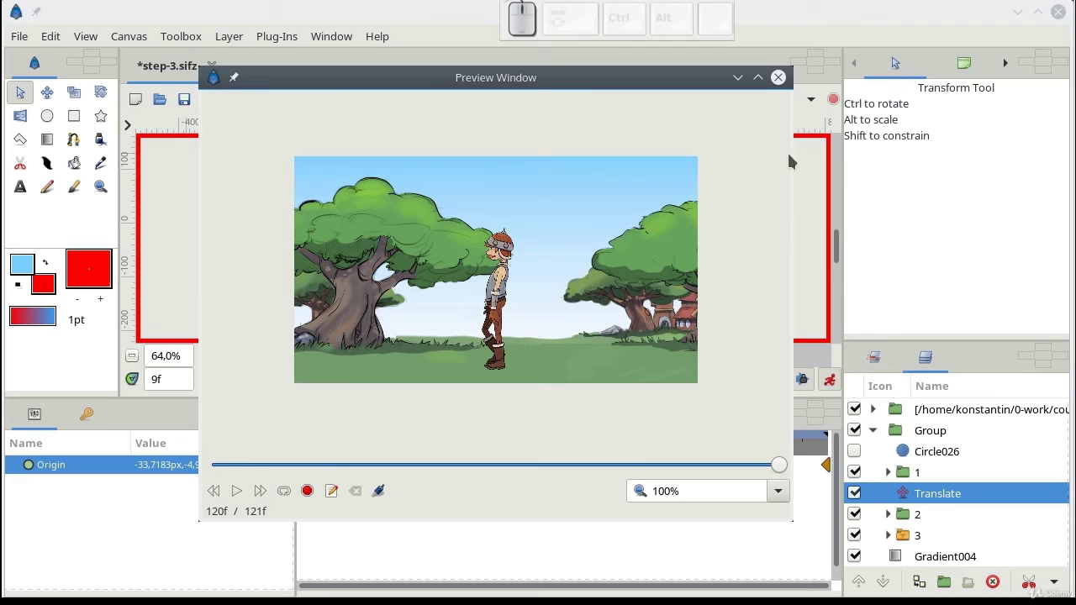
left_click(784, 84)
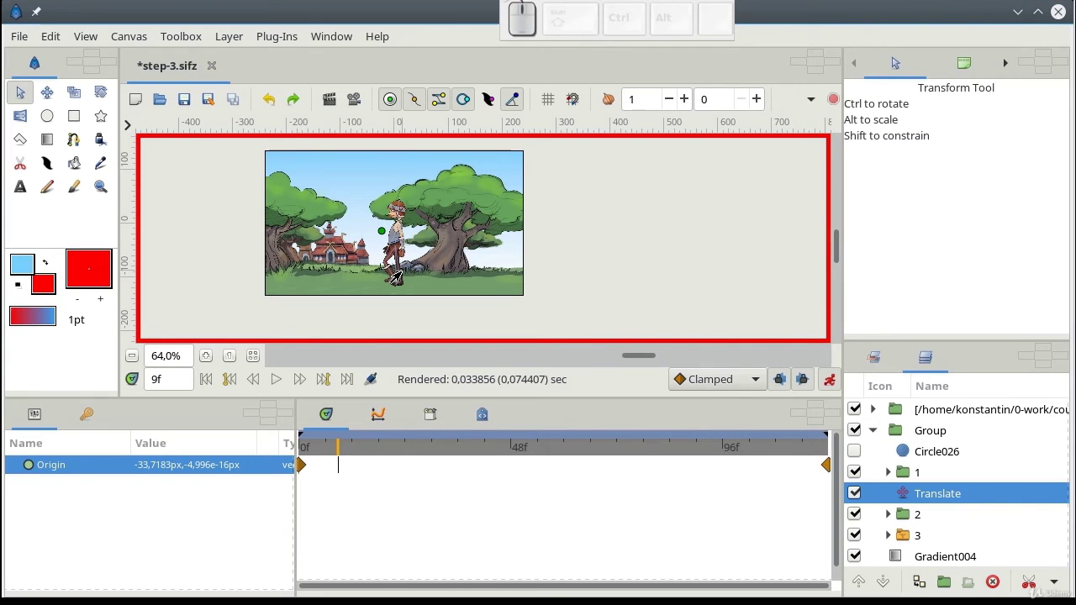
left_click(928, 540)
right_click(931, 538)
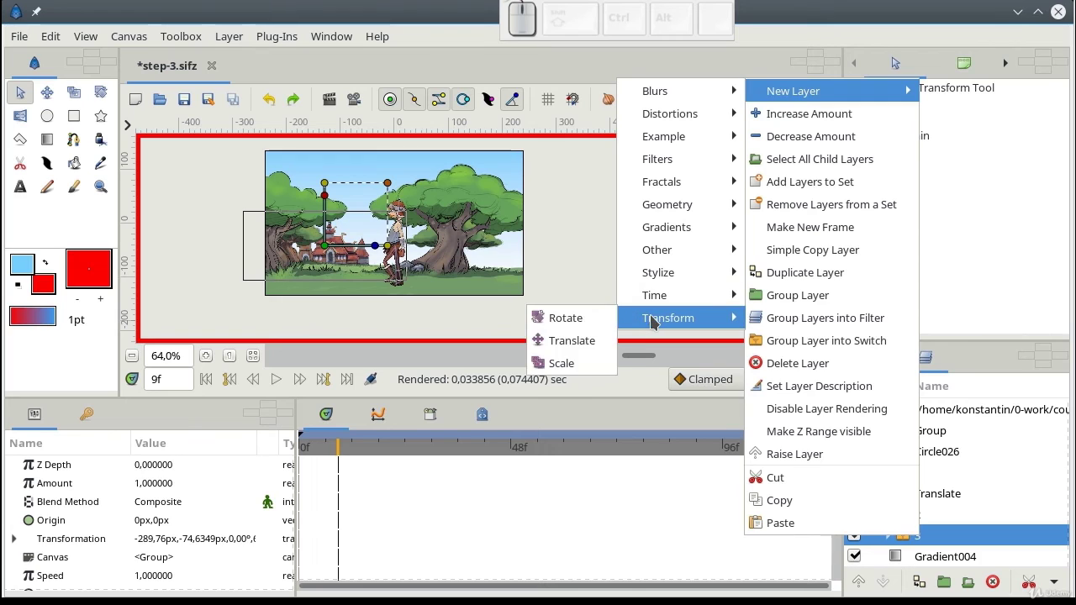